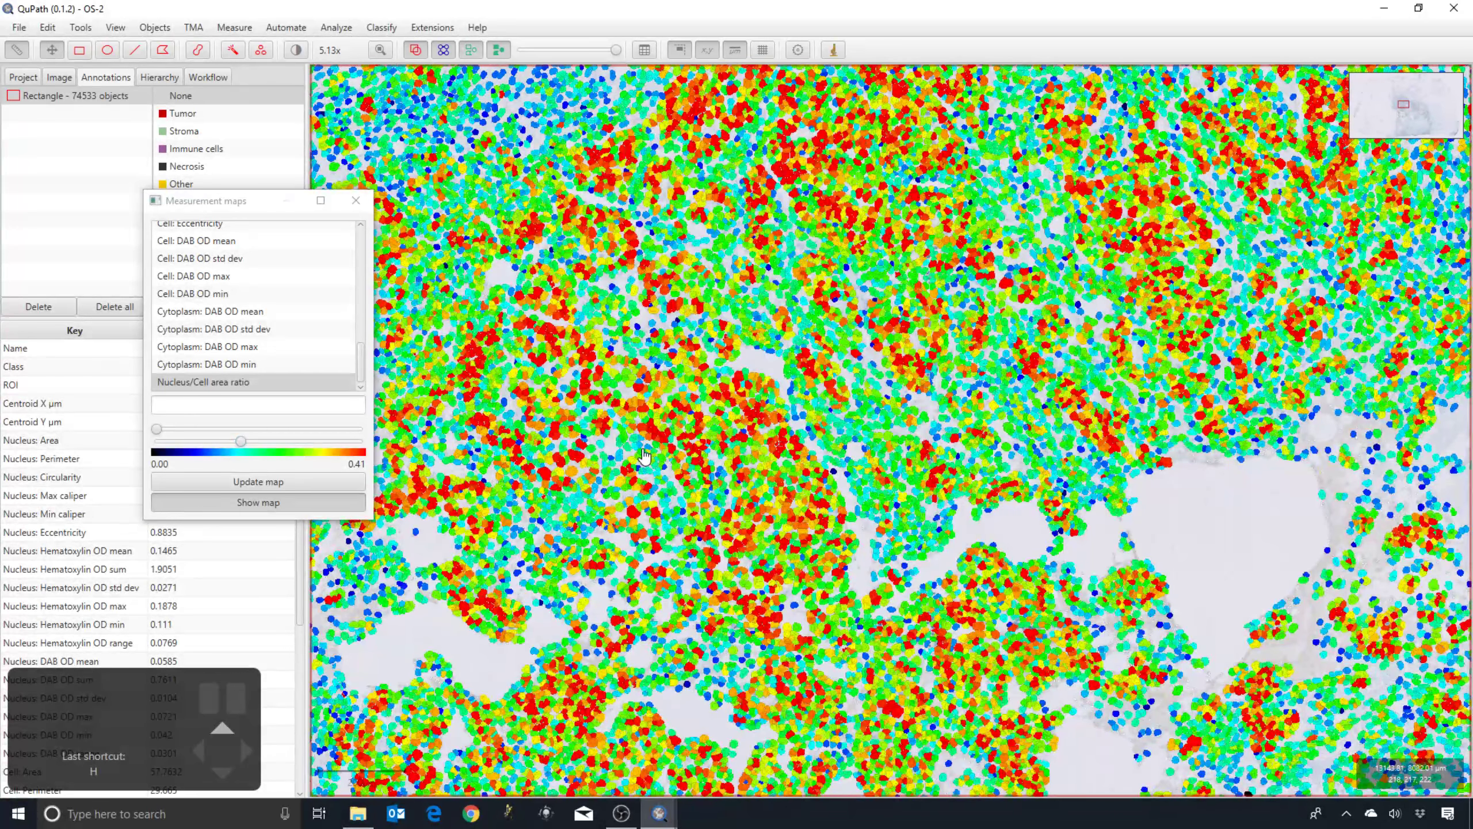
- Bring up Smooth object features from Analyze > Calculate features with Radius (FWHM) 25 µm
{"action": "scroll", "scroll_direction": "up", "scroll_amount": 3}
{"action": "left_click", "coordinate": [366, 35]}
{"action": "scroll", "scroll_direction": "up", "scroll_amount": 3}
{"action": "scroll", "scroll_direction": "up", "scroll_amount": 3}
{"action": "scroll", "scroll_direction": "up", "scroll_amount": 3}
{"action": "scroll", "scroll_direction": "up", "scroll_amount": 3}
{"action": "scroll", "scroll_direction": "up", "scroll_amount": 3}
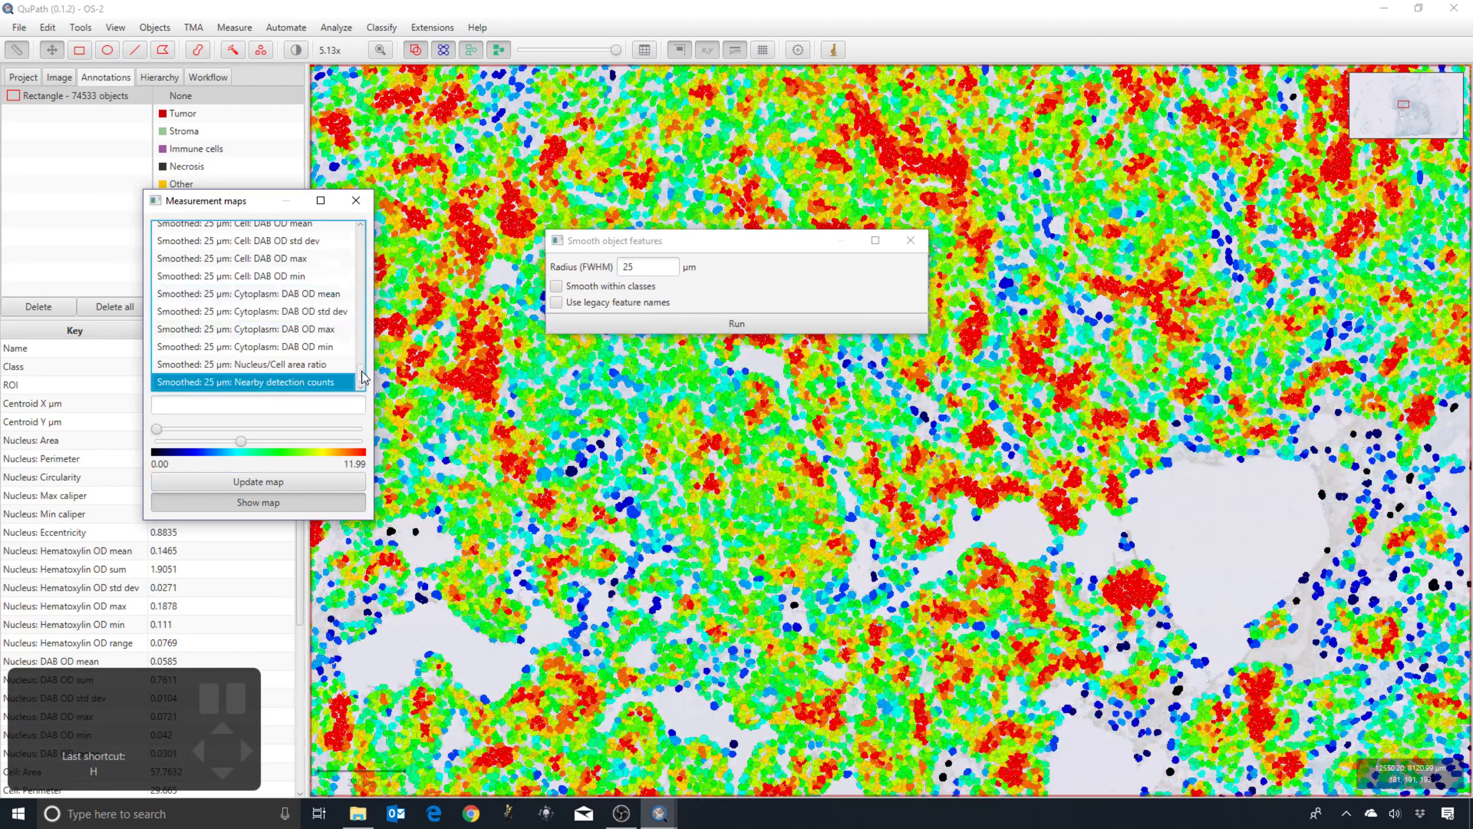
- Run the 25 µm smoothing and filter Measurement maps to the nucleus/cell area ratio entries
{"action": "scroll", "scroll_direction": "down", "scroll_amount": 3}
{"action": "left_click_drag", "start_coordinate": [503, 427], "coordinate": [613, 487]}
{"action": "scroll", "scroll_direction": "down", "scroll_amount": 3}
{"action": "left_click", "coordinate": [571, 469]}
{"action": "key", "text": "h"}
{"action": "scroll", "scroll_direction": "up", "scroll_amount": 3}
{"action": "key", "text": "h"}
{"action": "key", "text": "h"}
{"action": "scroll", "scroll_direction": "down", "scroll_amount": 3}
{"action": "key", "text": "h"}
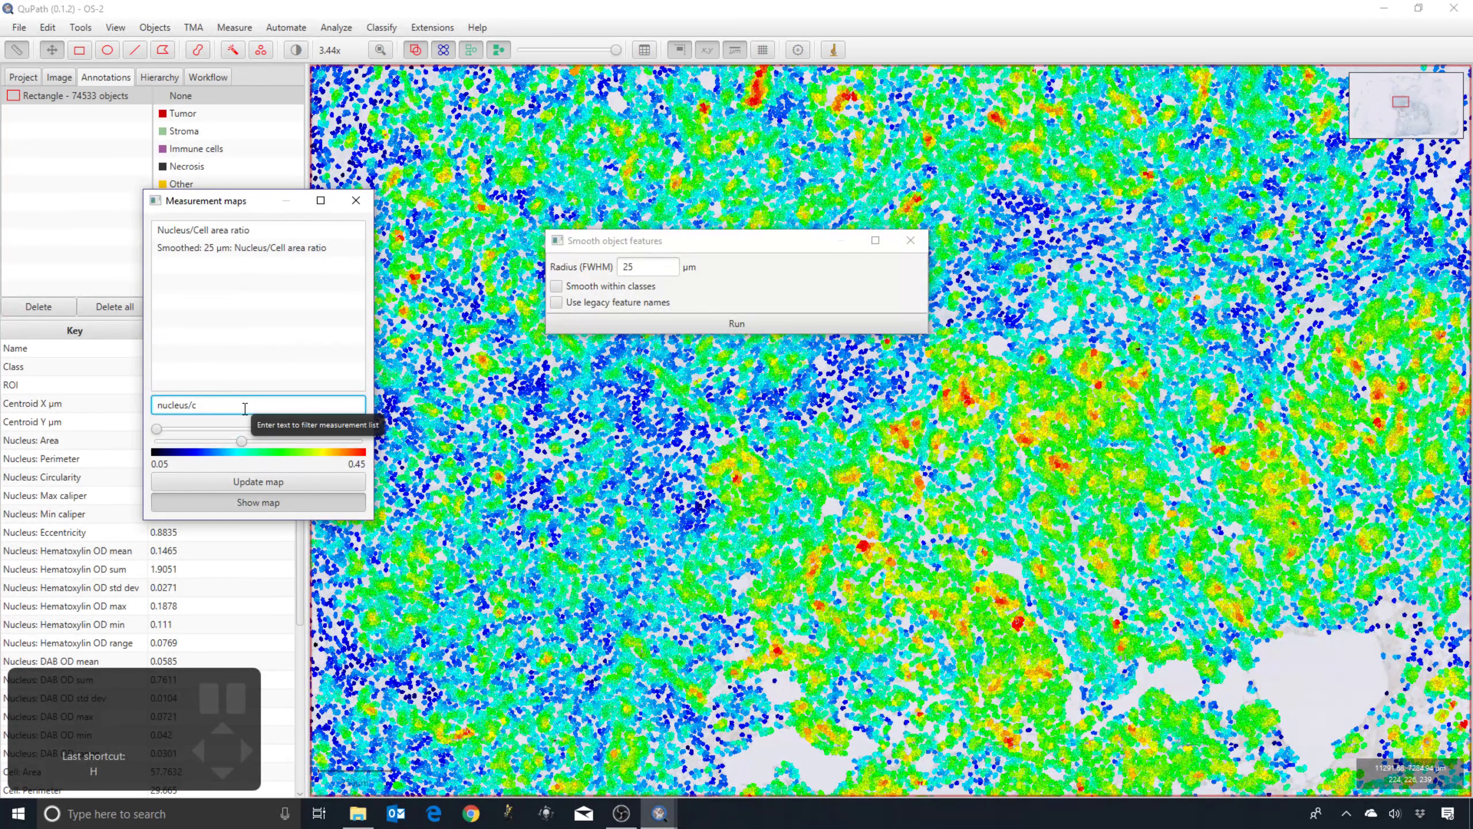
- Colour cells by 'Smoothed: 25 µm: Nucleus/Cell area ratio', narrow the display range and zoom out over the tumour
{"action": "scroll", "scroll_direction": "down", "scroll_amount": 3}
{"action": "scroll", "scroll_direction": "down", "scroll_amount": 3}
{"action": "scroll", "scroll_direction": "down", "scroll_amount": 3}
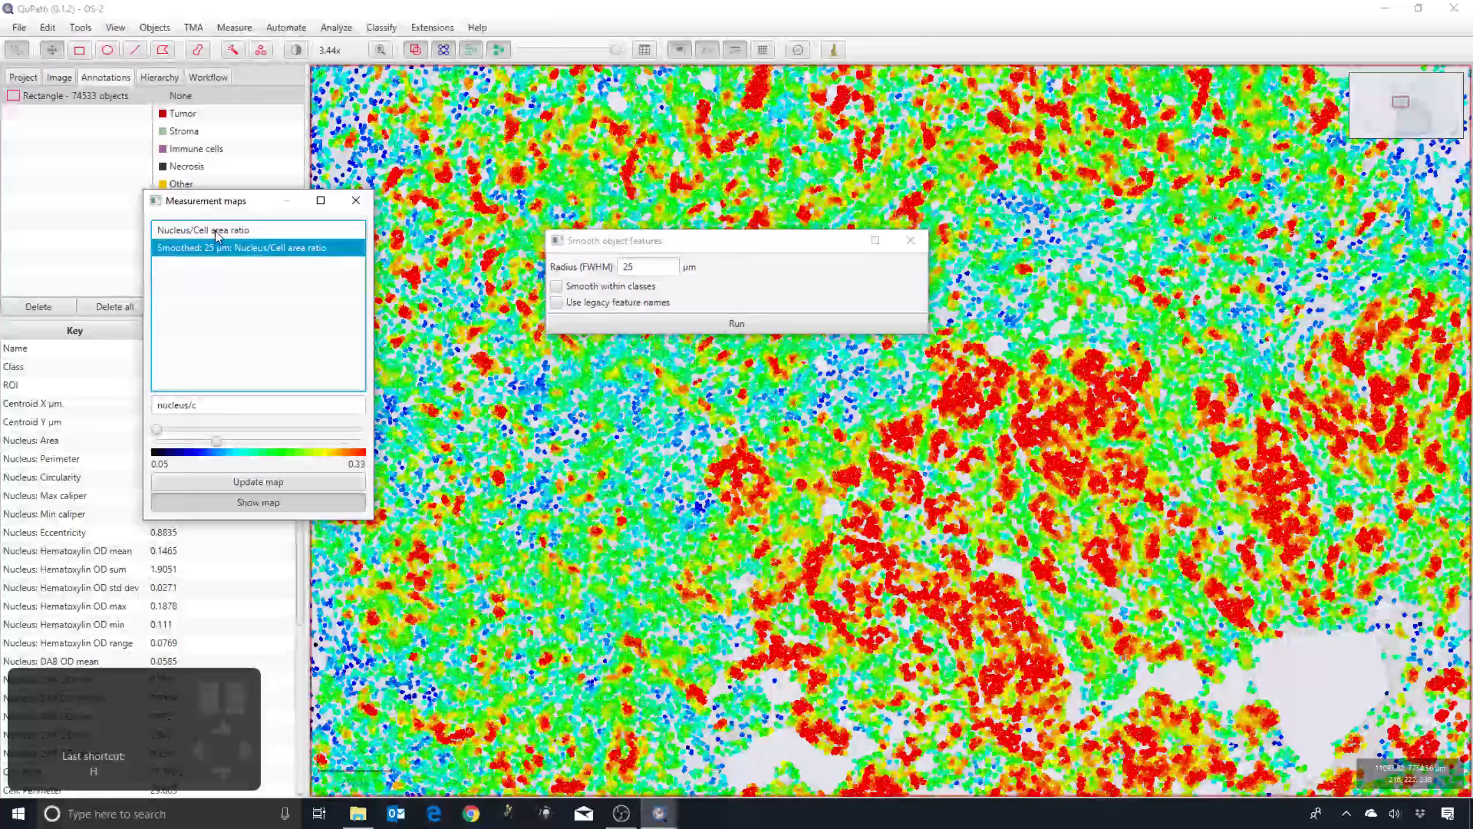
{"action": "scroll", "scroll_direction": "down", "scroll_amount": 3}
{"action": "left_click_drag", "start_coordinate": [556, 411], "coordinate": [537, 442]}
{"action": "scroll", "scroll_direction": "down", "scroll_amount": 3}
{"action": "scroll", "scroll_direction": "down", "scroll_amount": 3}
{"action": "scroll", "scroll_direction": "down", "scroll_amount": 3}
{"action": "scroll", "scroll_direction": "down", "scroll_amount": 3}
{"action": "scroll", "scroll_direction": "down", "scroll_amount": 3}
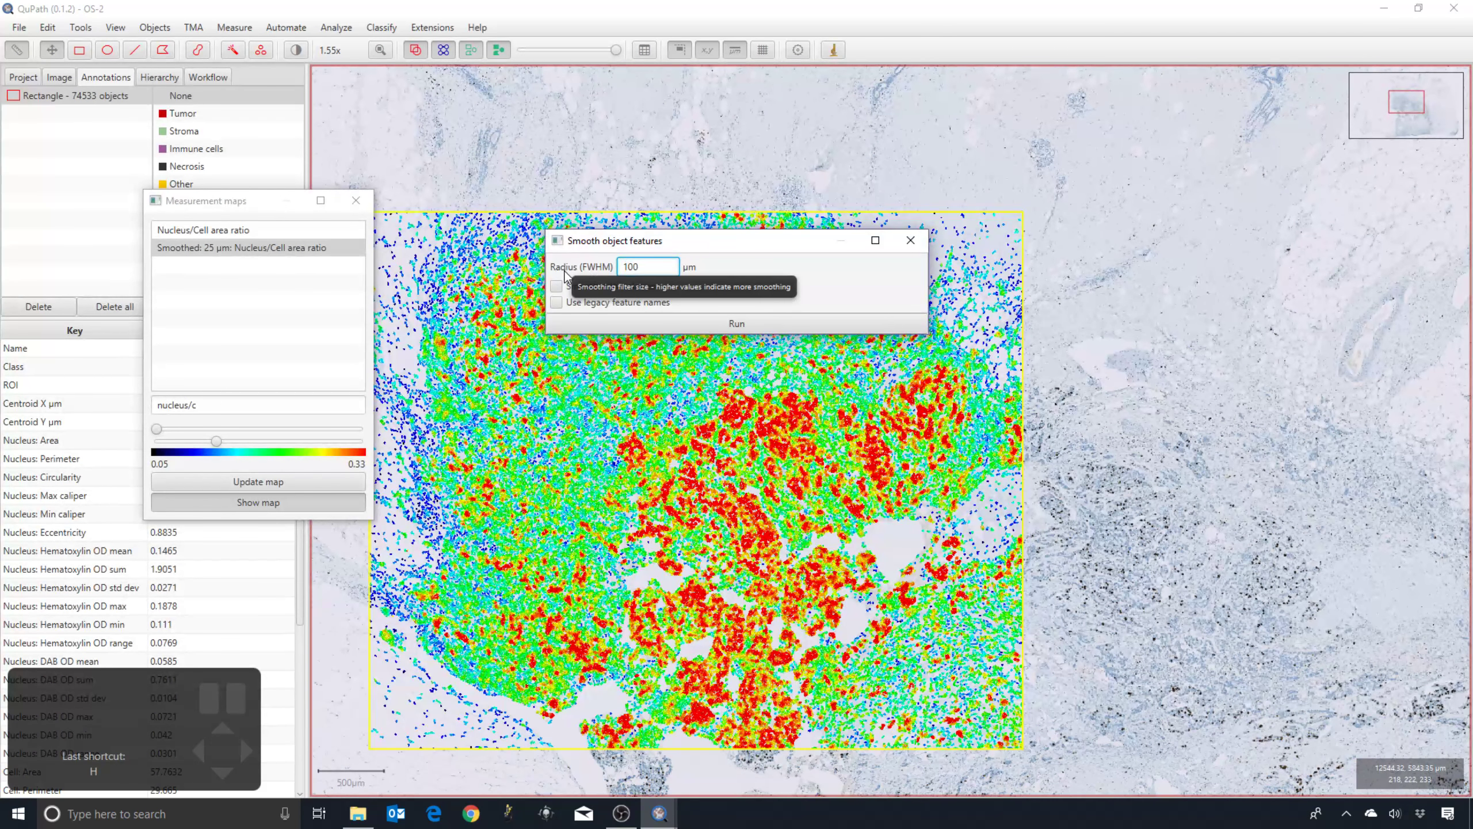
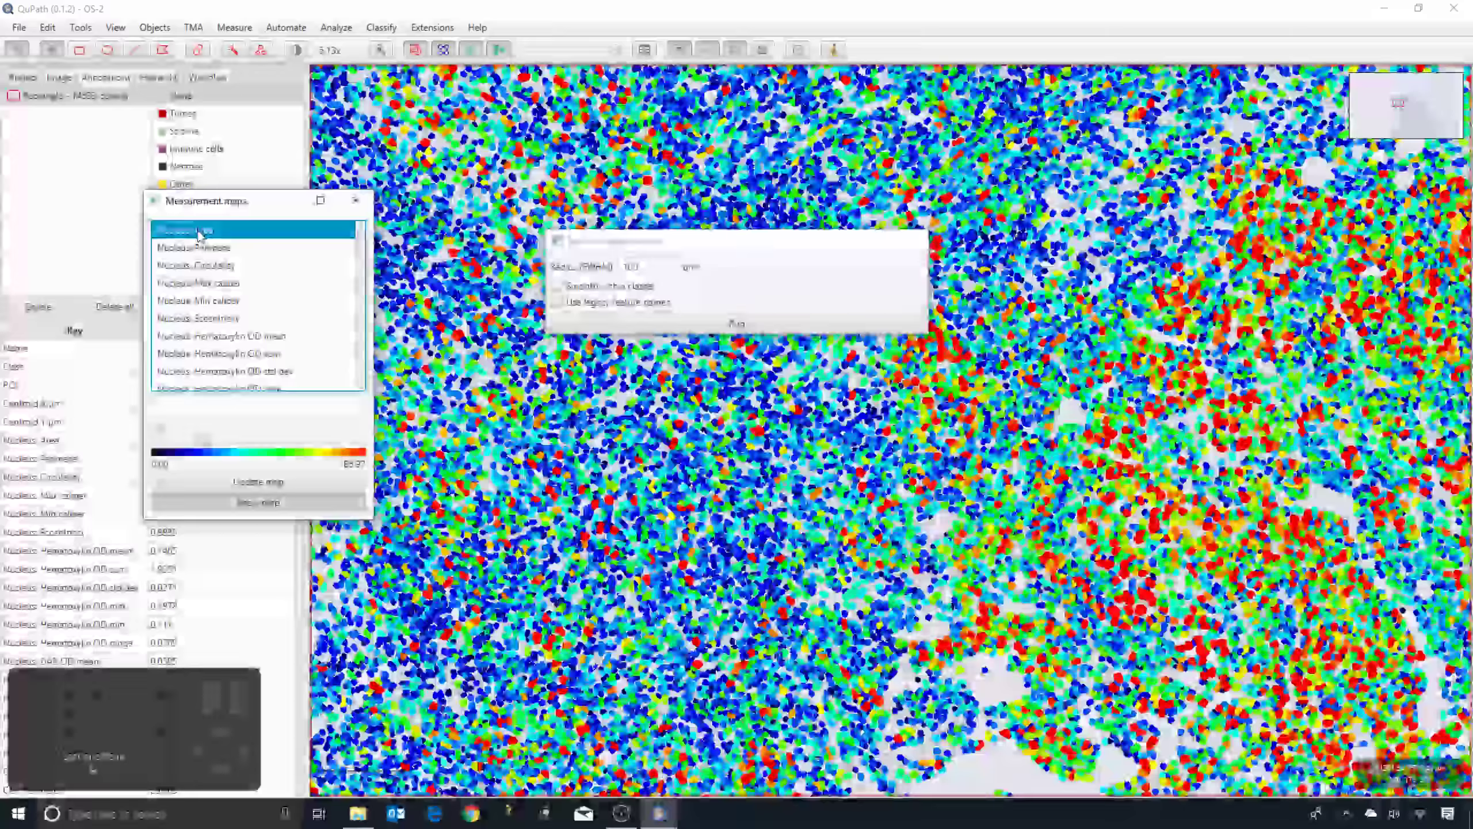
- Show 'Smoothed: 100 µm: Nucleus: Area', then close Measurement maps so cells return to classification colours
{"action": "scroll", "scroll_direction": "down", "scroll_amount": 3}
{"action": "scroll", "scroll_direction": "down", "scroll_amount": 3}
{"action": "scroll", "scroll_direction": "down", "scroll_amount": 3}
{"action": "scroll", "scroll_direction": "down", "scroll_amount": 3}
{"action": "scroll", "scroll_direction": "down", "scroll_amount": 3}
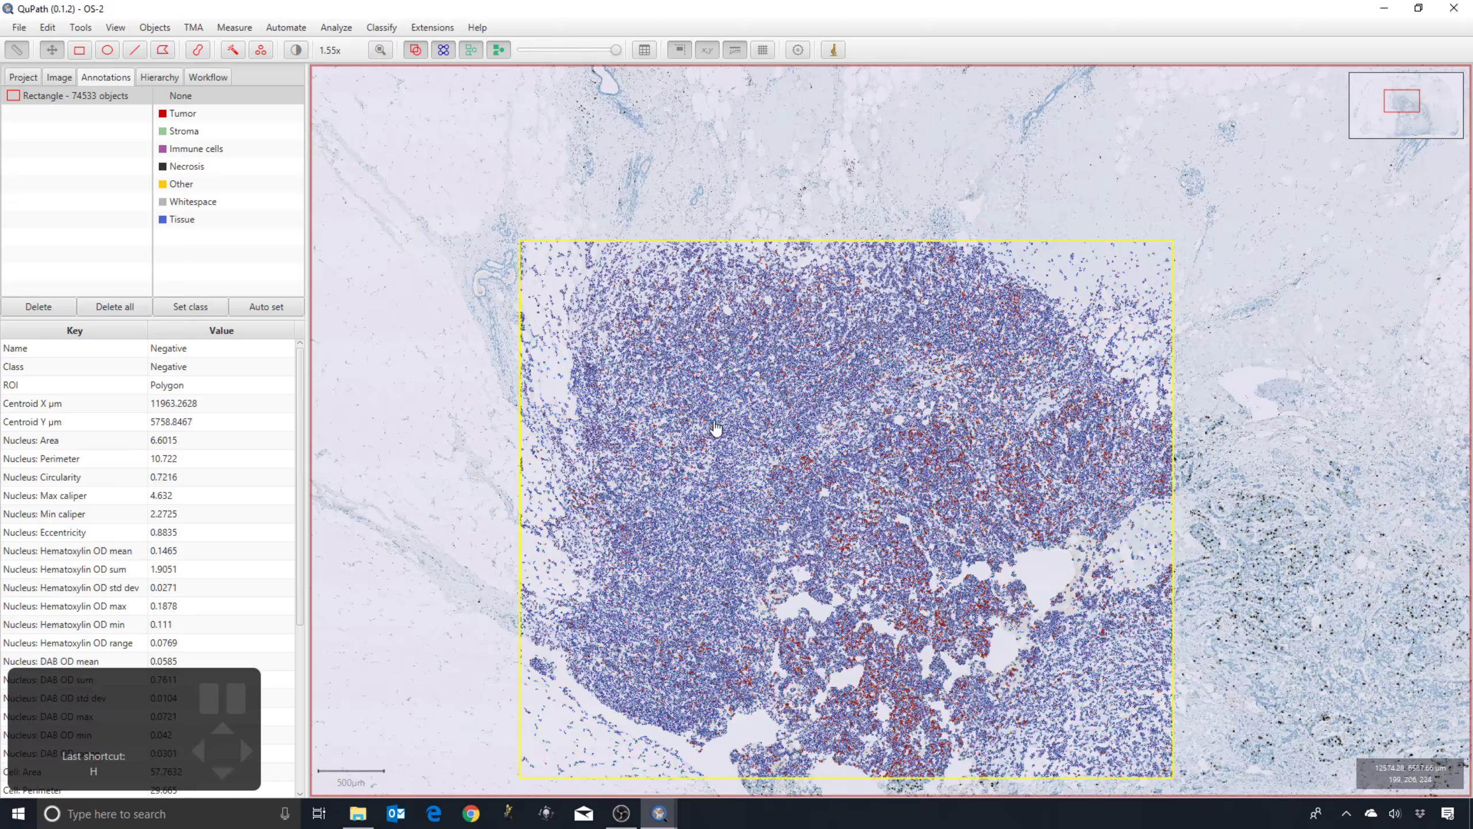